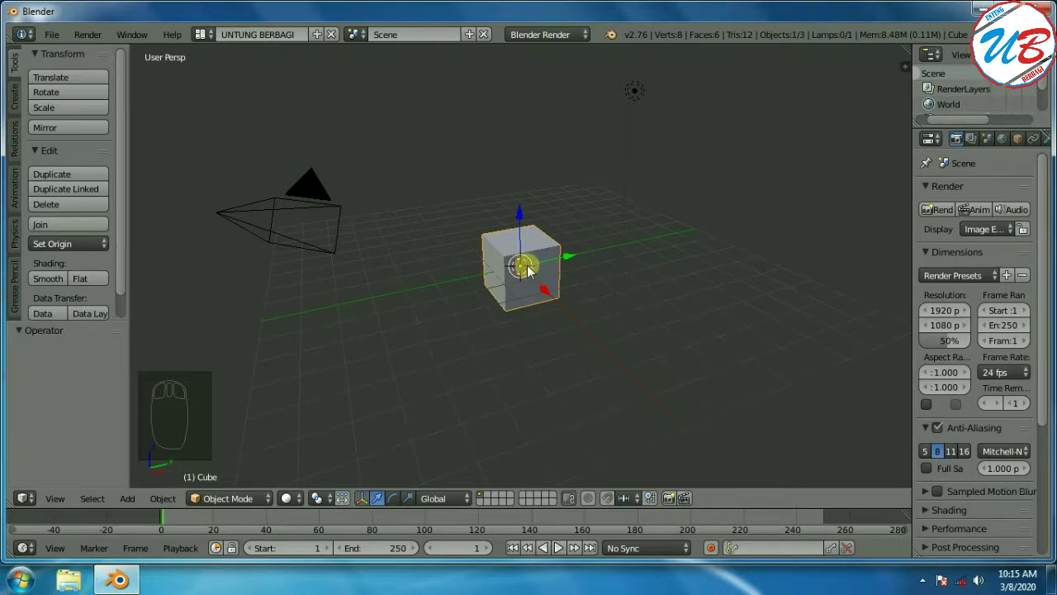
# Delete the default cube so only the camera and lamp remain
pyautogui.click(534, 270)
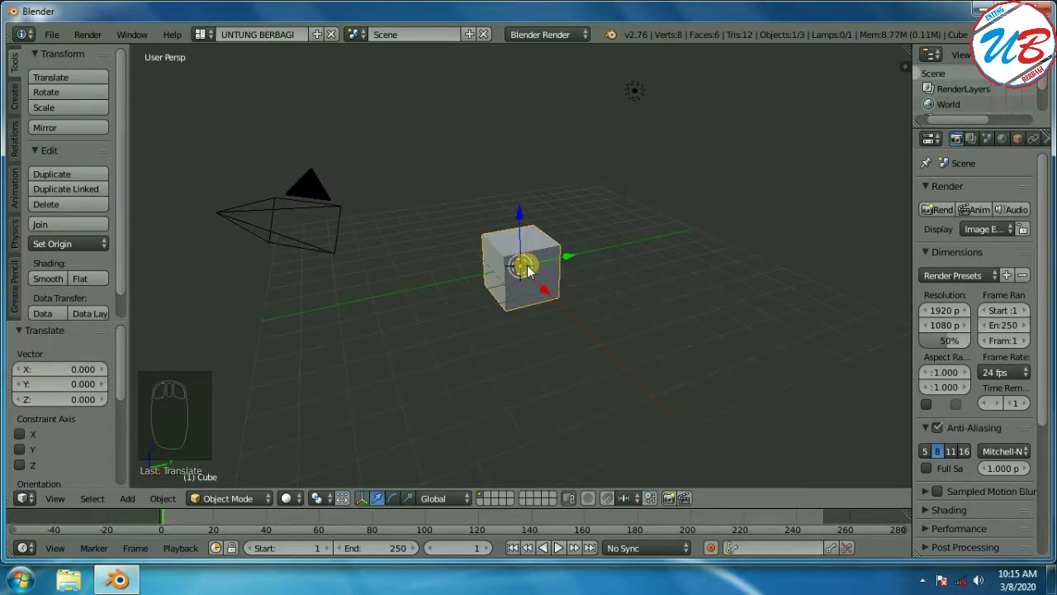
pyautogui.press('Delete')
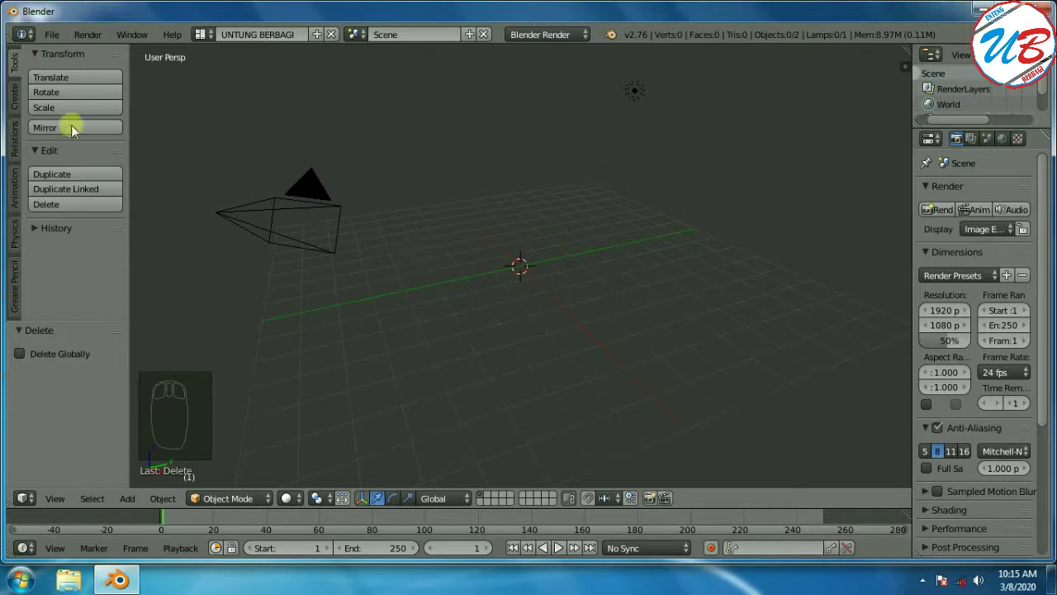
# Add a cylinder from the Create shapes and zoom in close on it
pyautogui.click(19, 112)
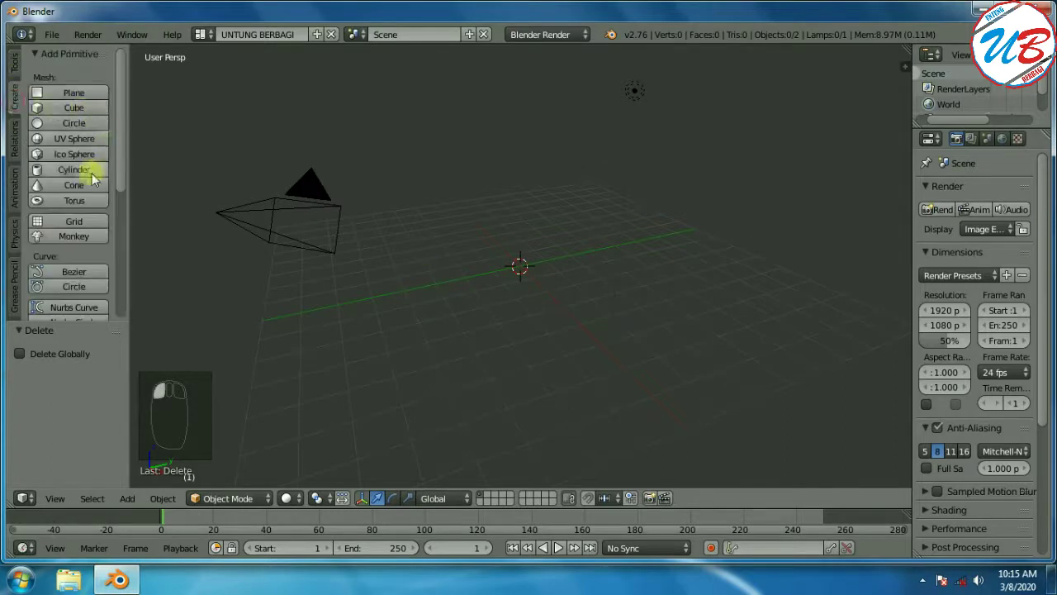
pyautogui.click(93, 179)
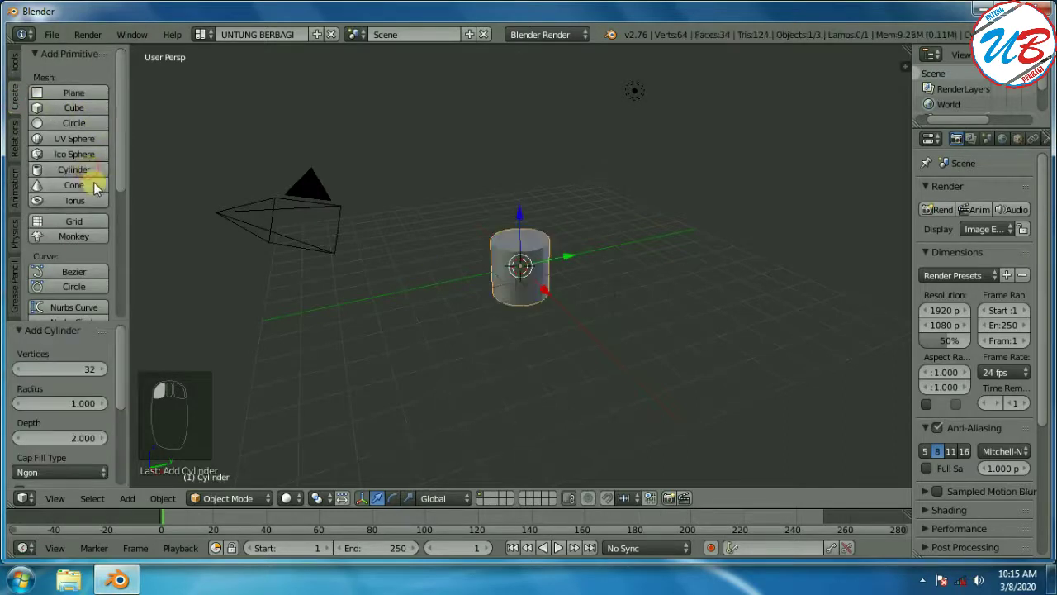
pyautogui.moveTo(582, 256); pyautogui.dragTo(553, 276)
pyautogui.moveTo(590, 279); pyautogui.dragTo(463, 306)
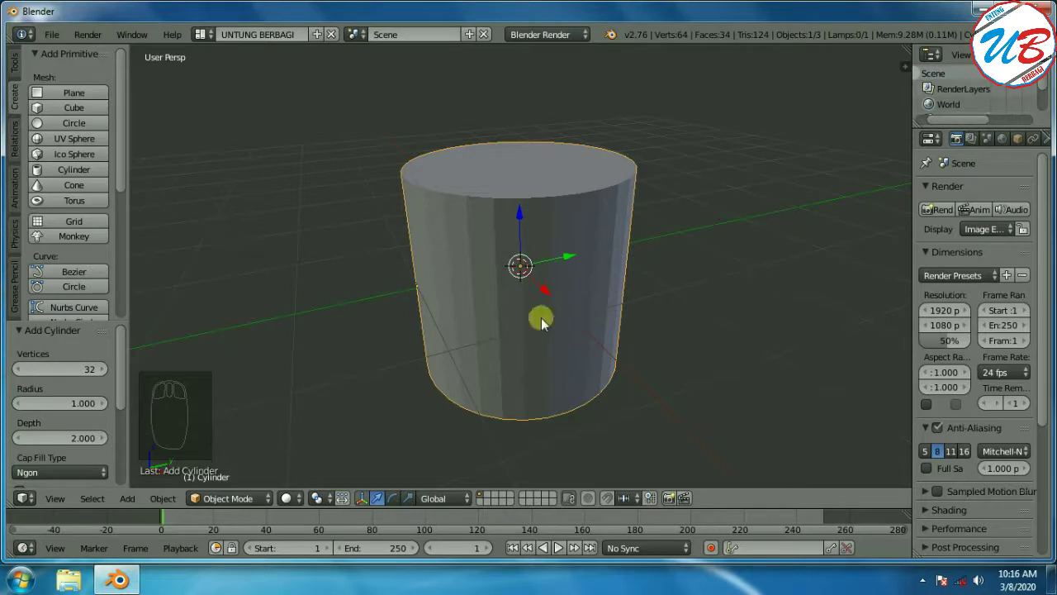
pyautogui.moveTo(720, 282); pyautogui.dragTo(616, 318)
pyautogui.moveTo(767, 288); pyautogui.dragTo(743, 272)
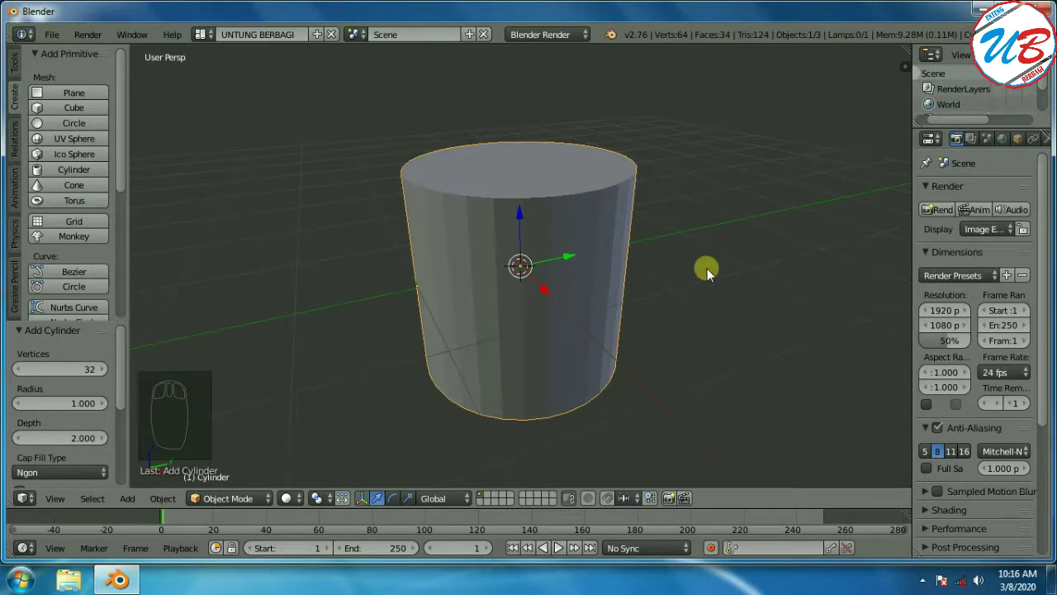
pyautogui.middleClick(712, 278)
pyautogui.middleClick(227, 500)
# In wireframe, scale down the cylinder's bottom face to taper it into a cup shape
pyautogui.click(227, 493)
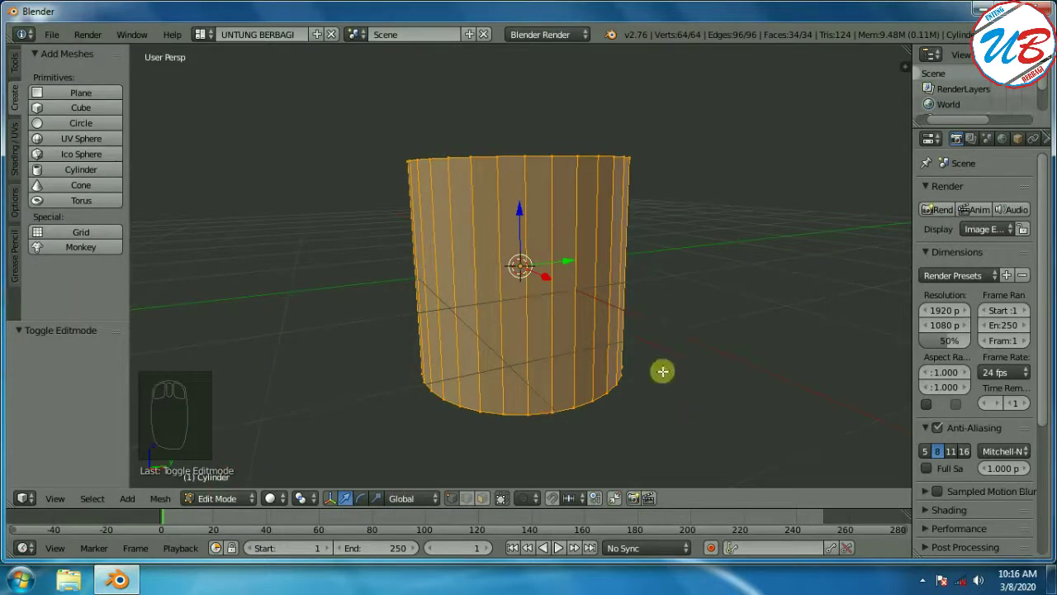
pyautogui.click(280, 507)
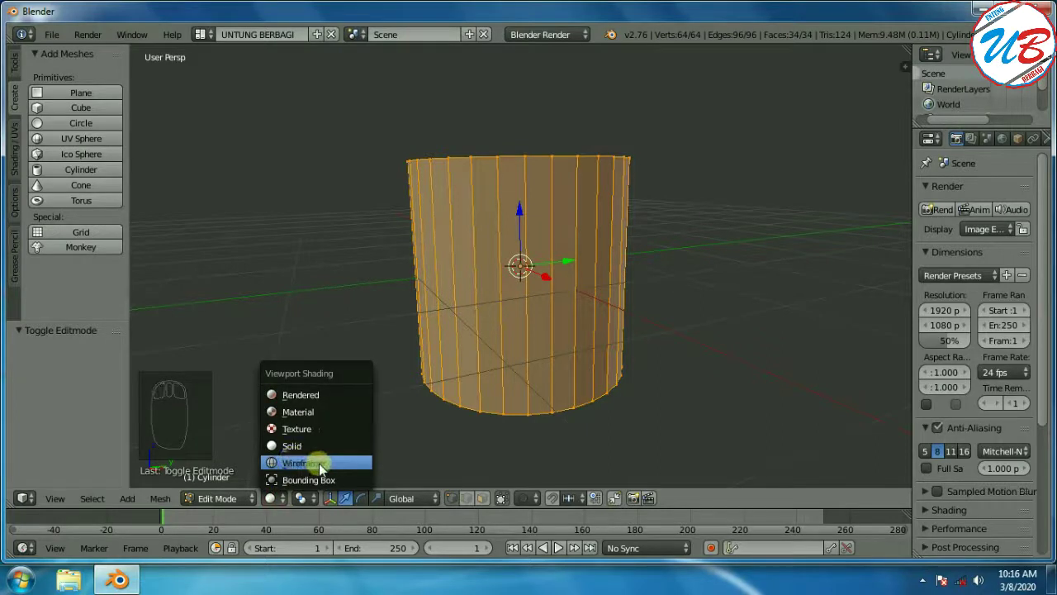
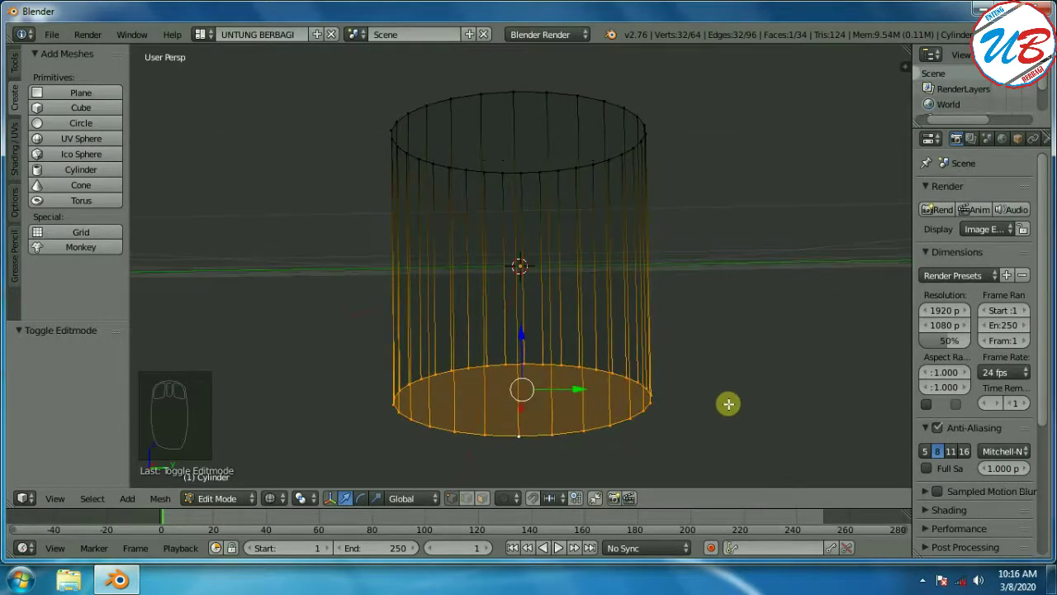
pyautogui.press('s')
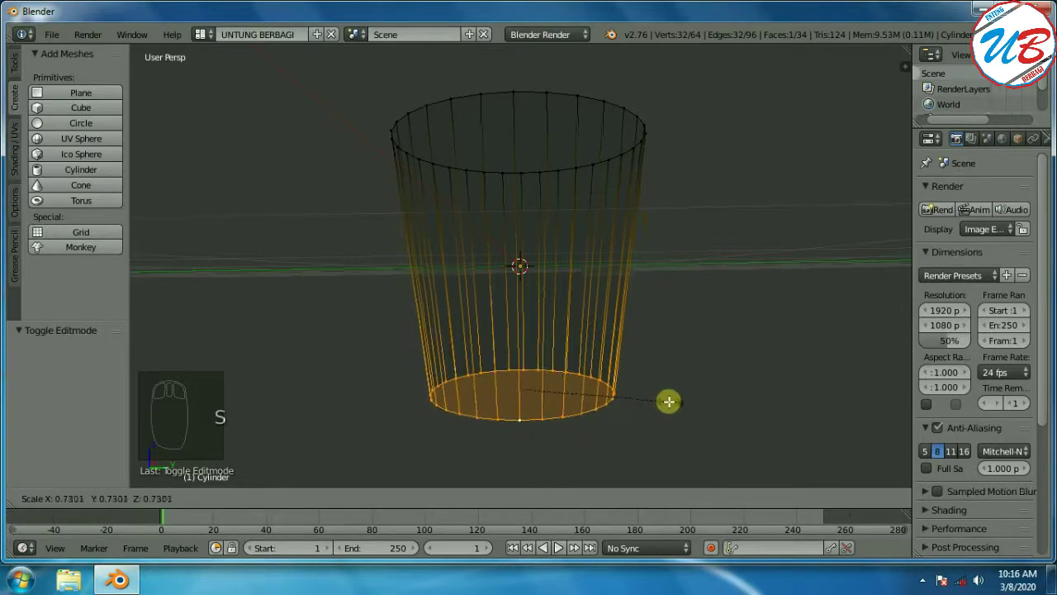
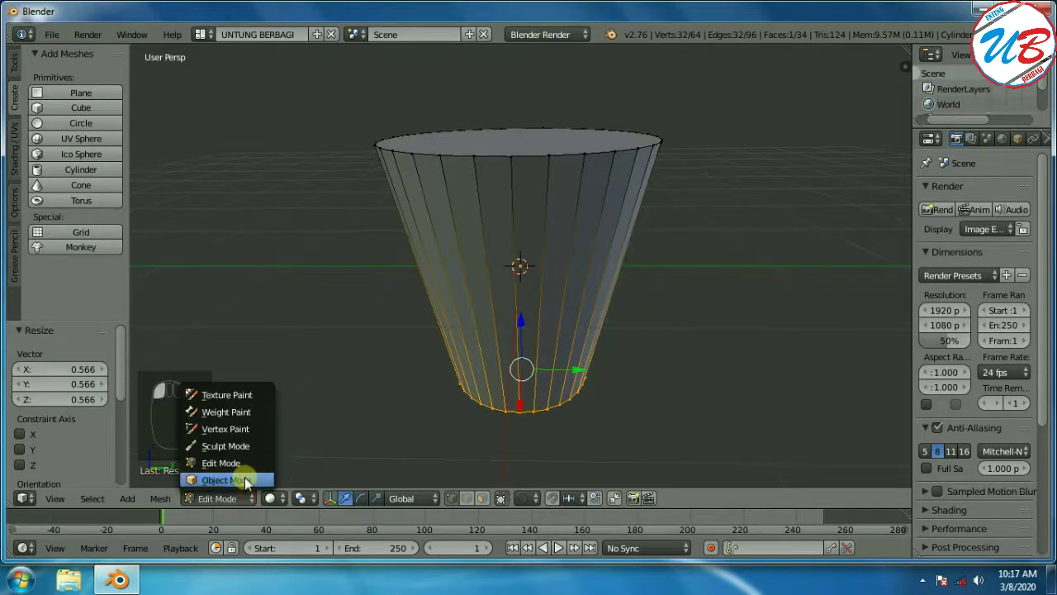
pyautogui.moveTo(640, 404); pyautogui.dragTo(527, 228)
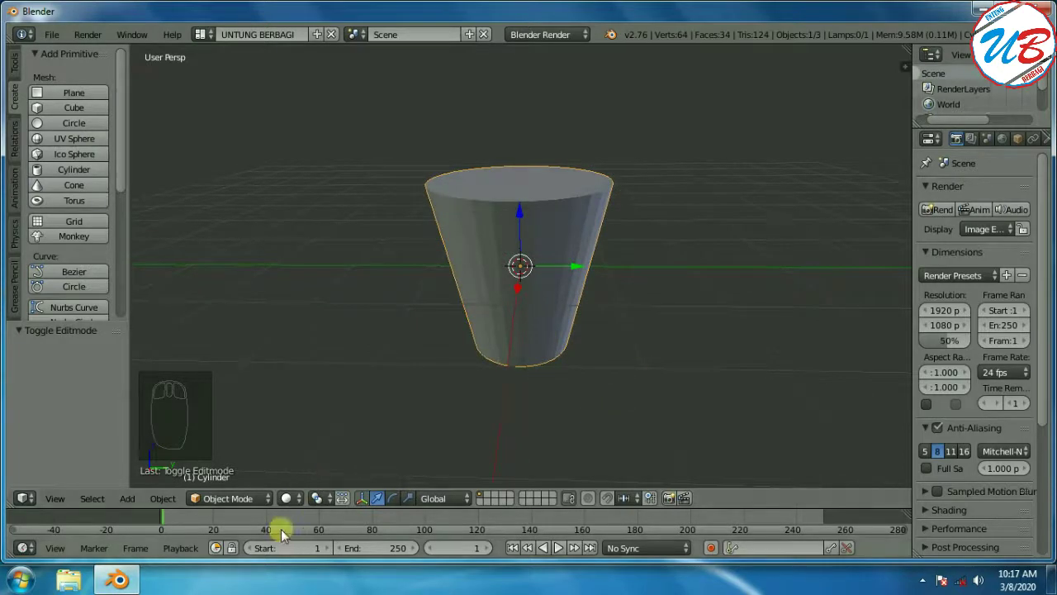
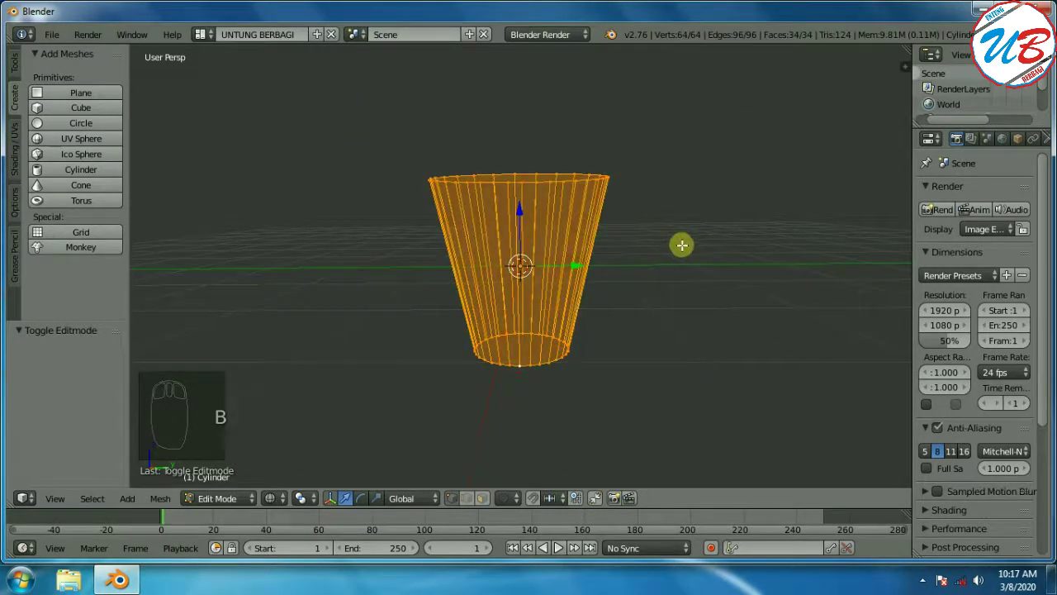
# Shrink the whole mesh slightly, then slightly shrink the cup's top rim
pyautogui.press('s')
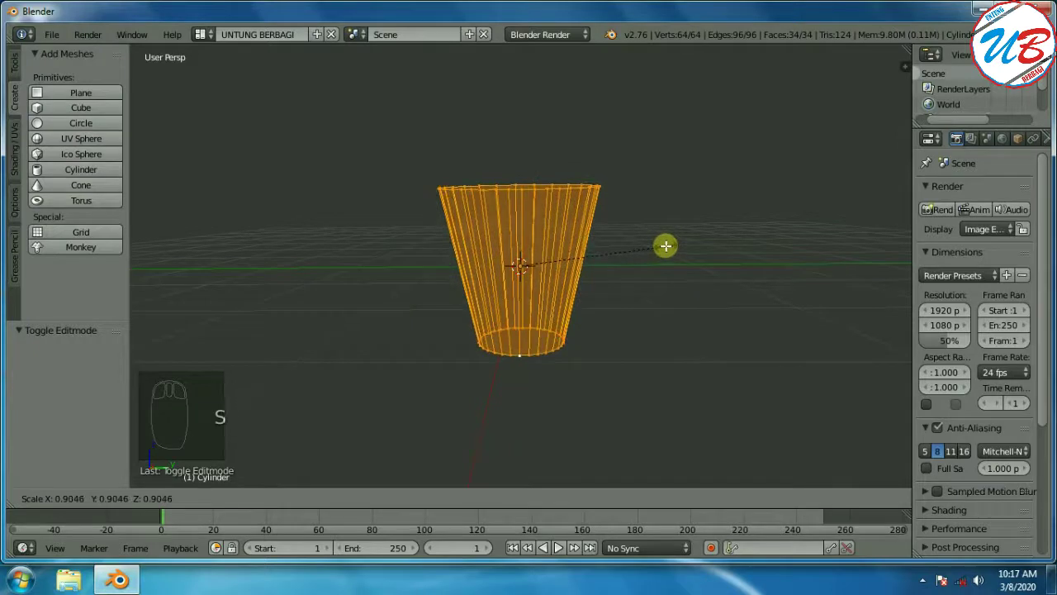
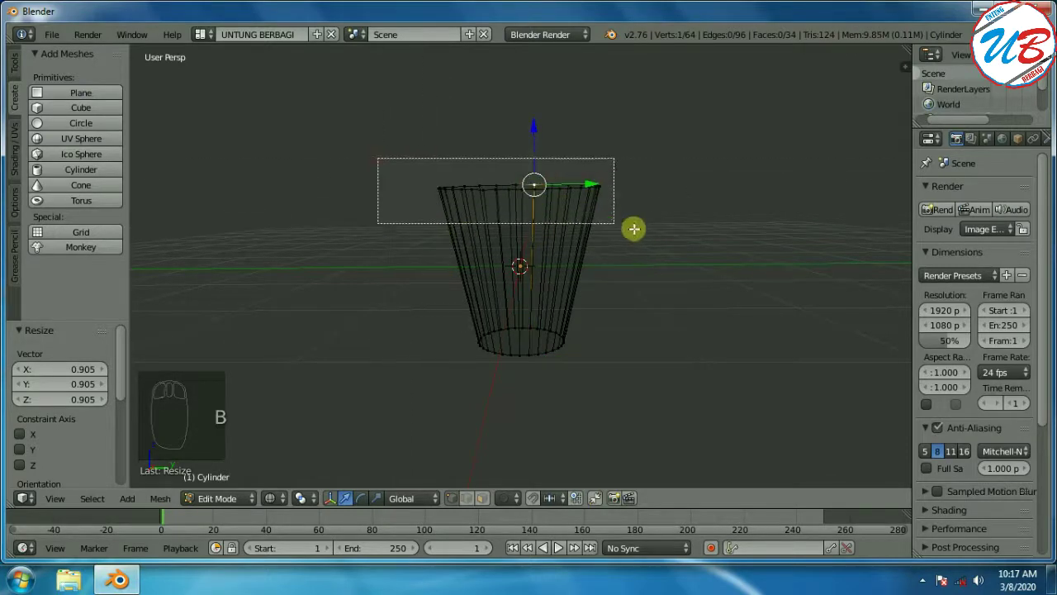
pyautogui.press('s')
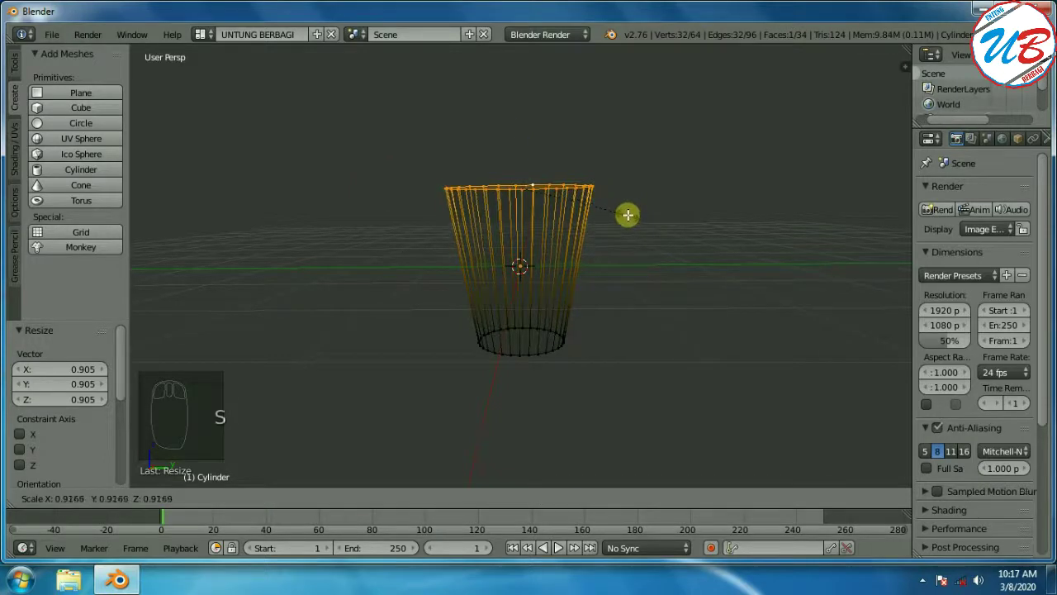
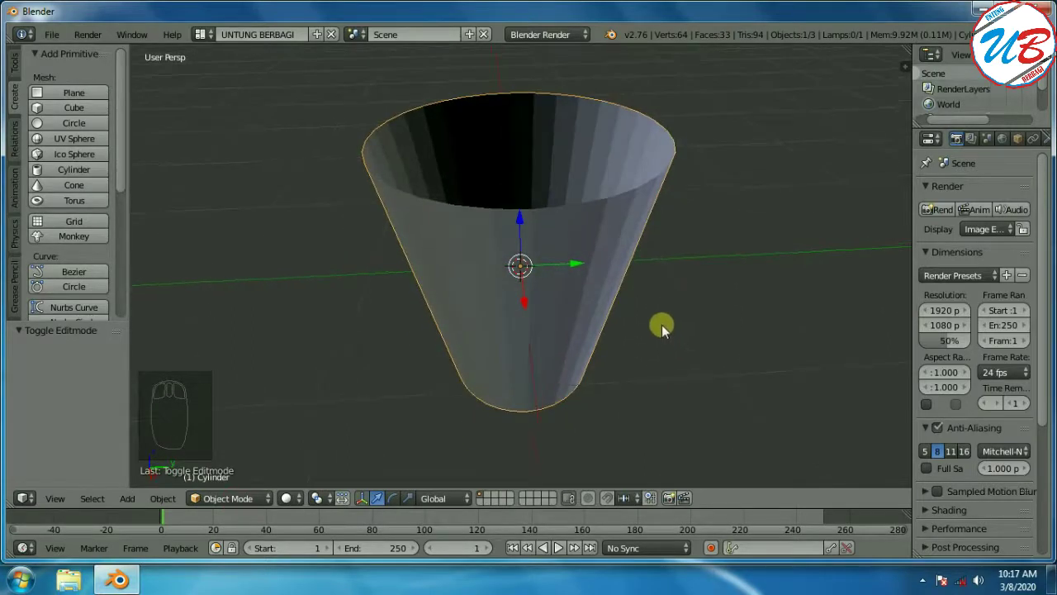
# Add a Solidify modifier to the cup with wall thickness 0.1
pyautogui.click(232, 509)
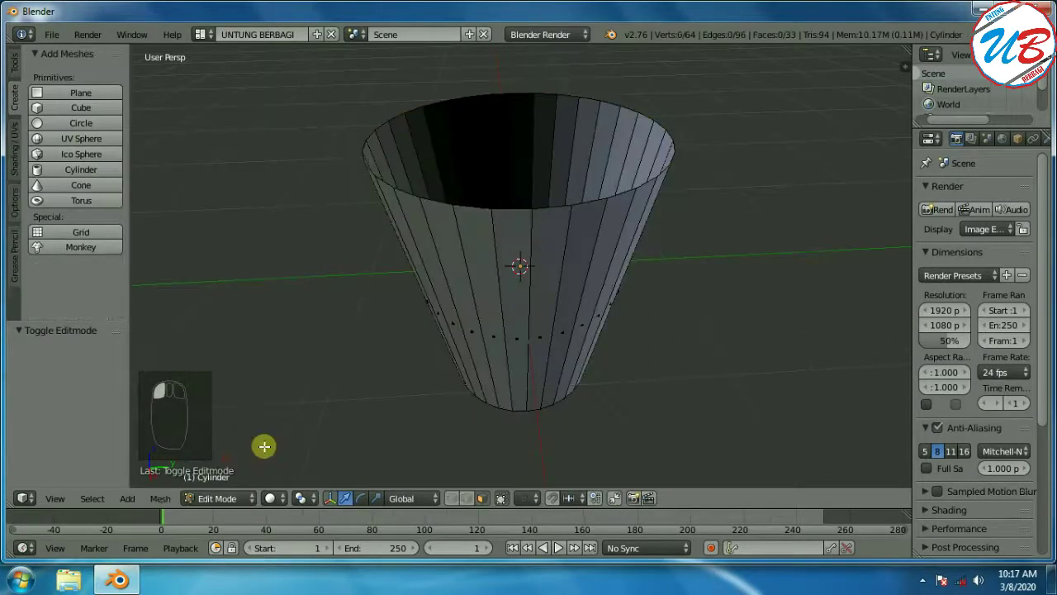
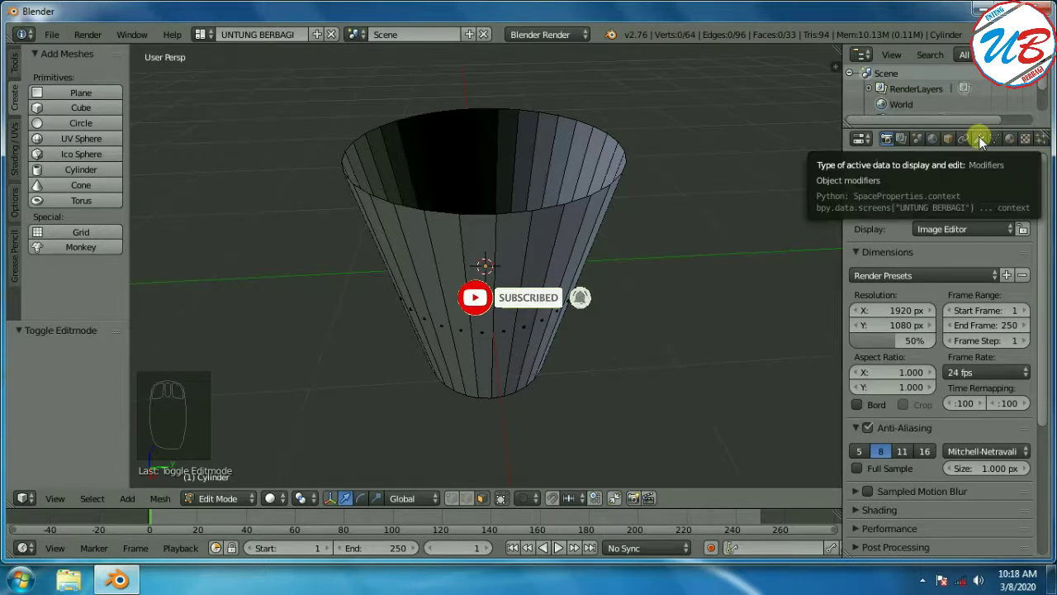
pyautogui.moveTo(984, 147); pyautogui.dragTo(744, 441)
pyautogui.click(754, 441)
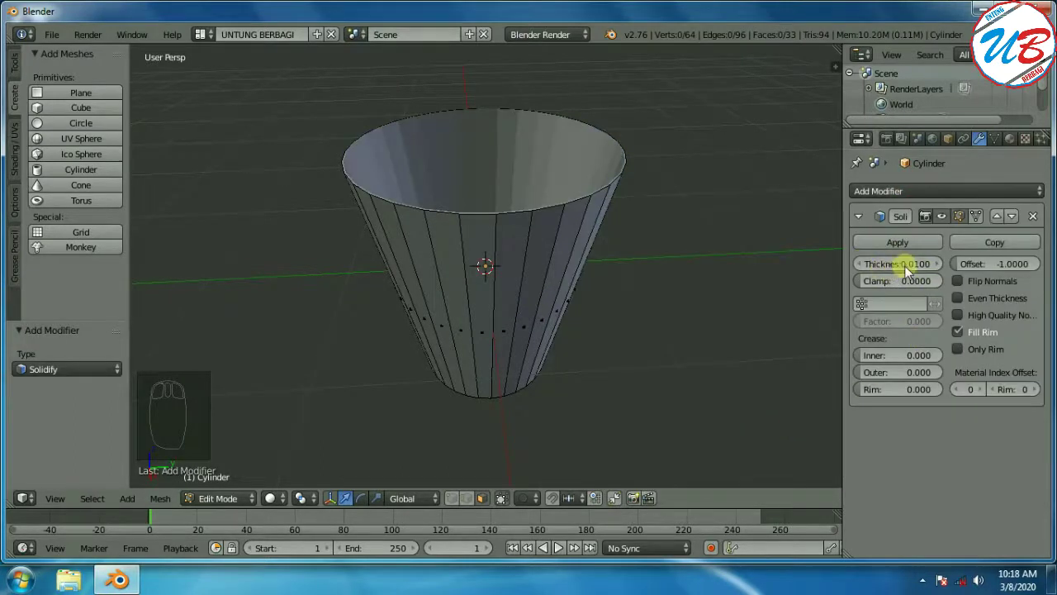
pyautogui.click(917, 275)
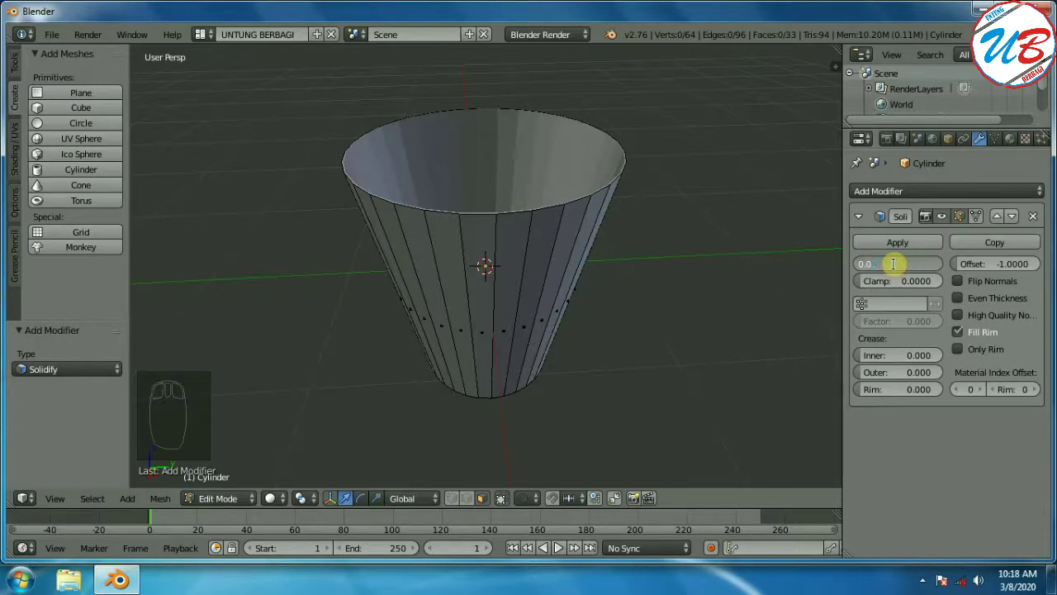
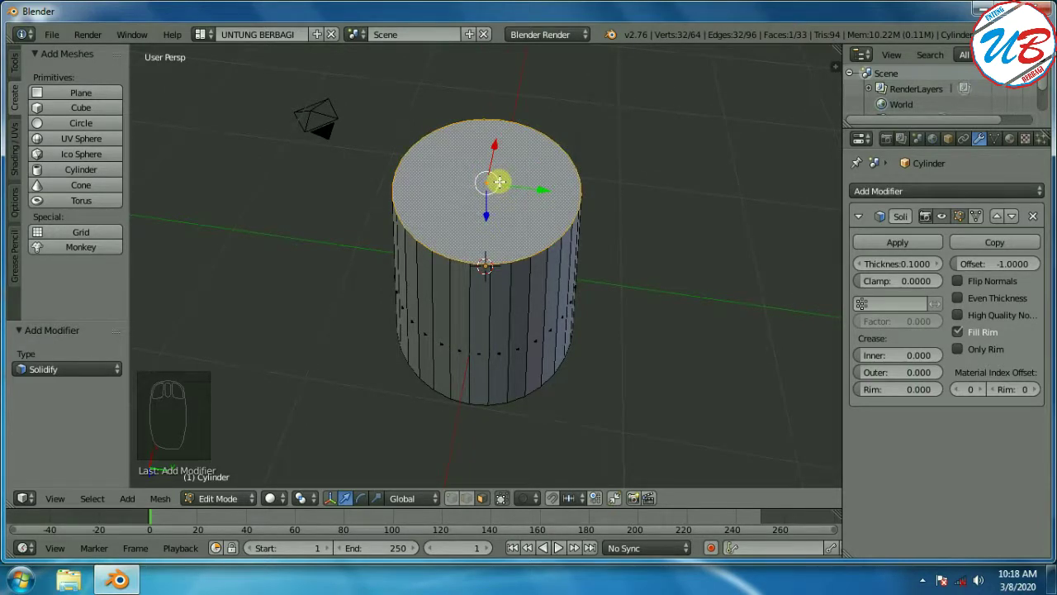
# Extrude the top face into inner rings for a lip, extrude the base ring down, and return to object mode
pyautogui.press('e')
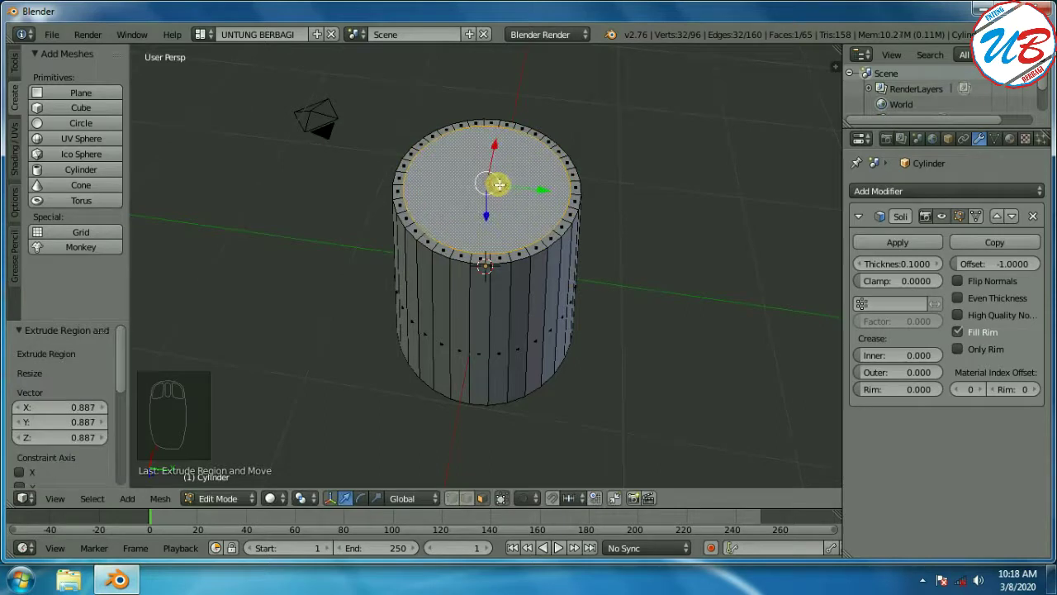
pyautogui.press('e')
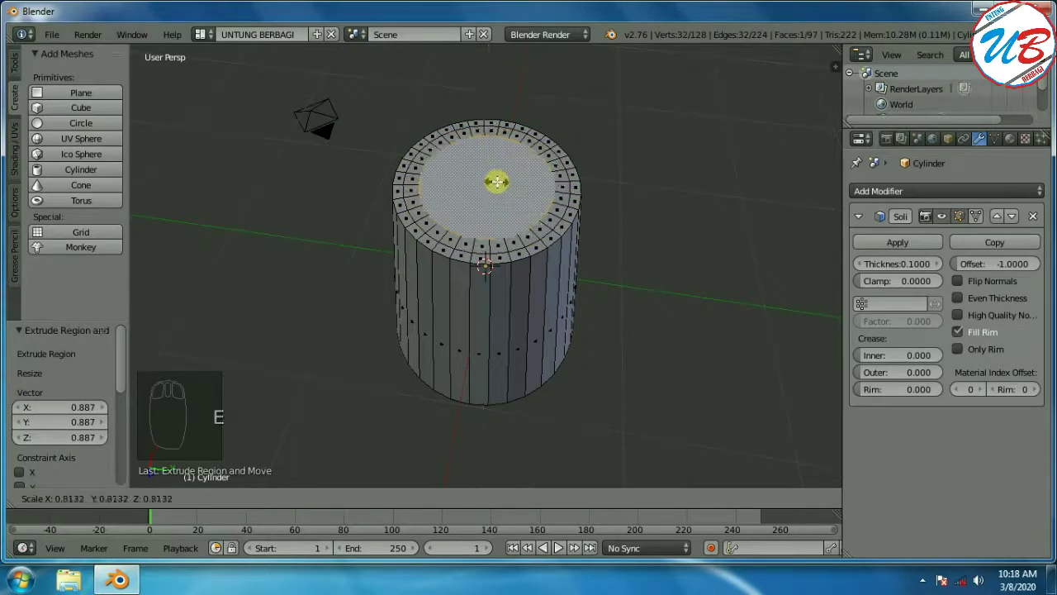
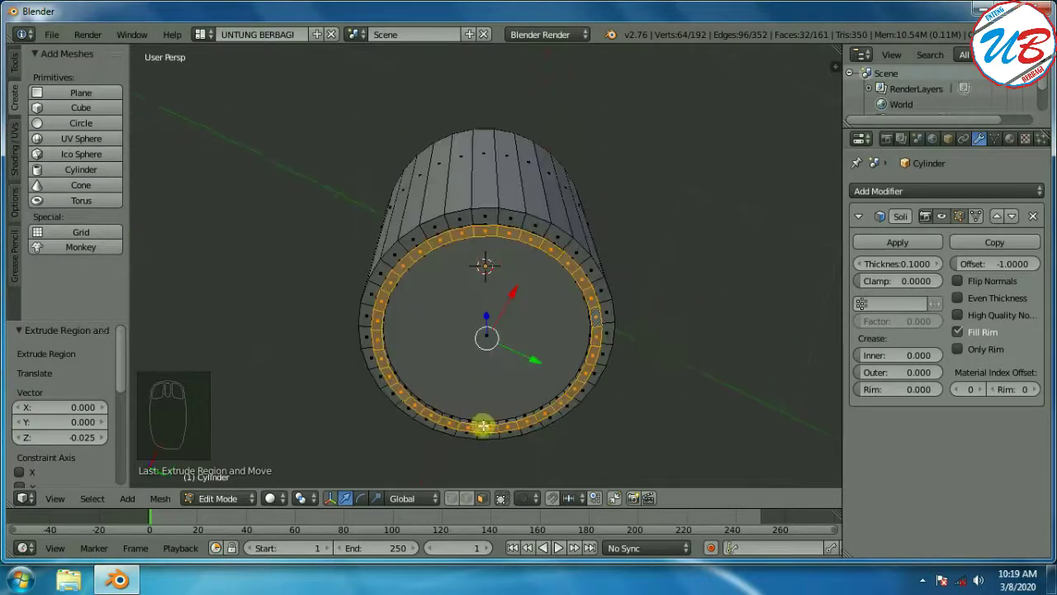
pyautogui.click(214, 509)
pyautogui.click(238, 483)
pyautogui.moveTo(731, 243); pyautogui.dragTo(706, 186)
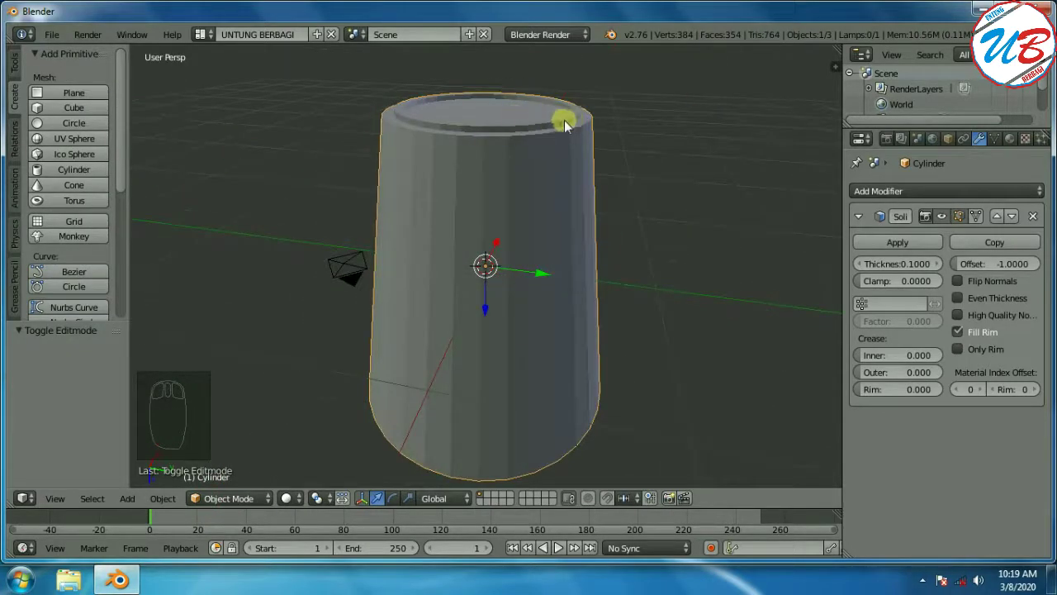
# Orbit the view to look down into the open cup's interior
pyautogui.moveTo(732, 155); pyautogui.dragTo(677, 396)
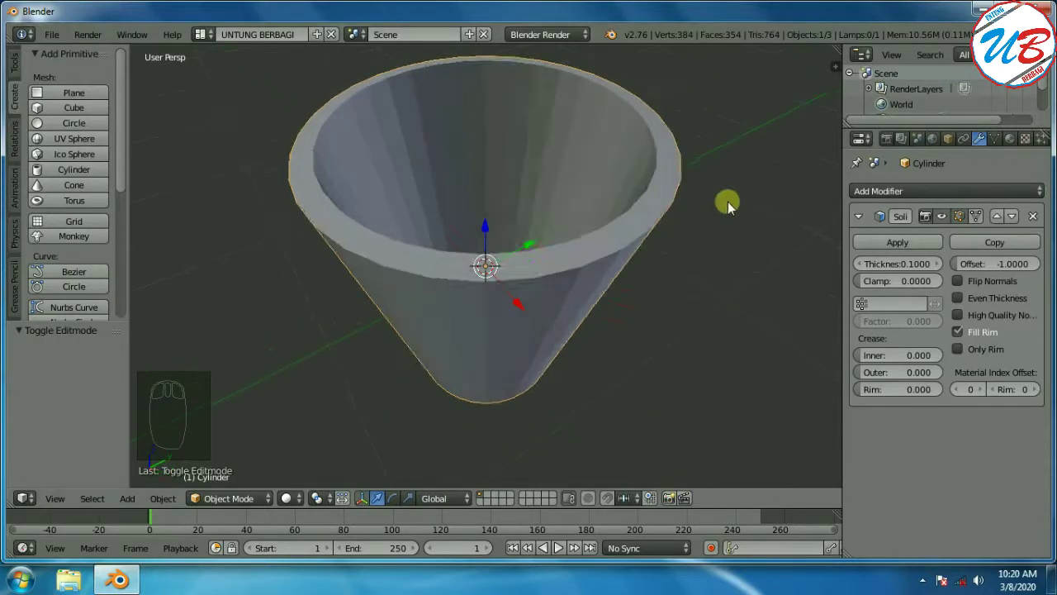
pyautogui.moveTo(736, 204); pyautogui.dragTo(848, 203)
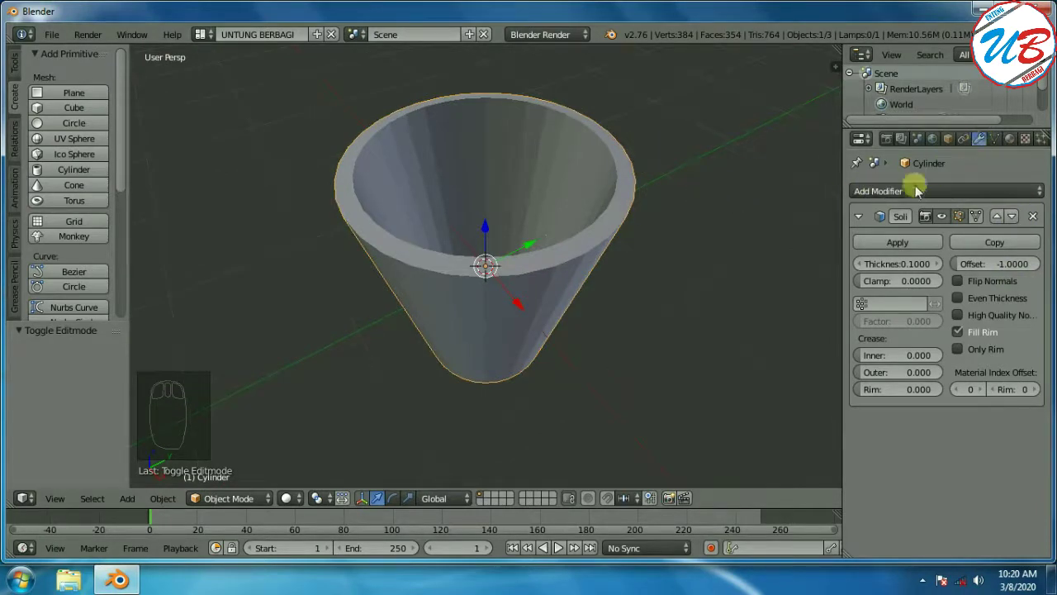
# Add a Subdivision Surface modifier with 3 viewport subdivision levels
pyautogui.click(939, 198)
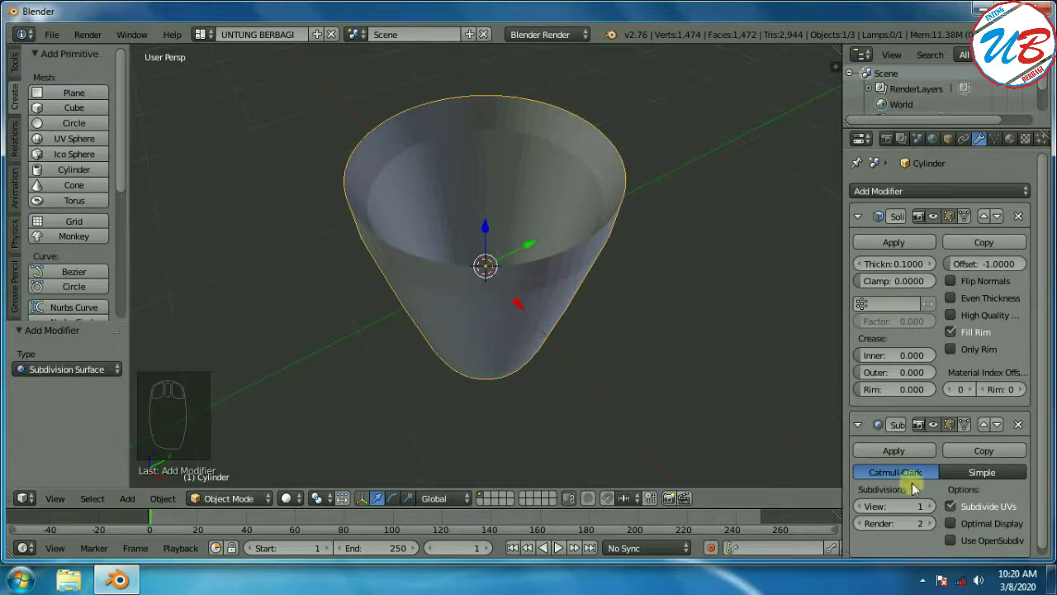
pyautogui.click(932, 514)
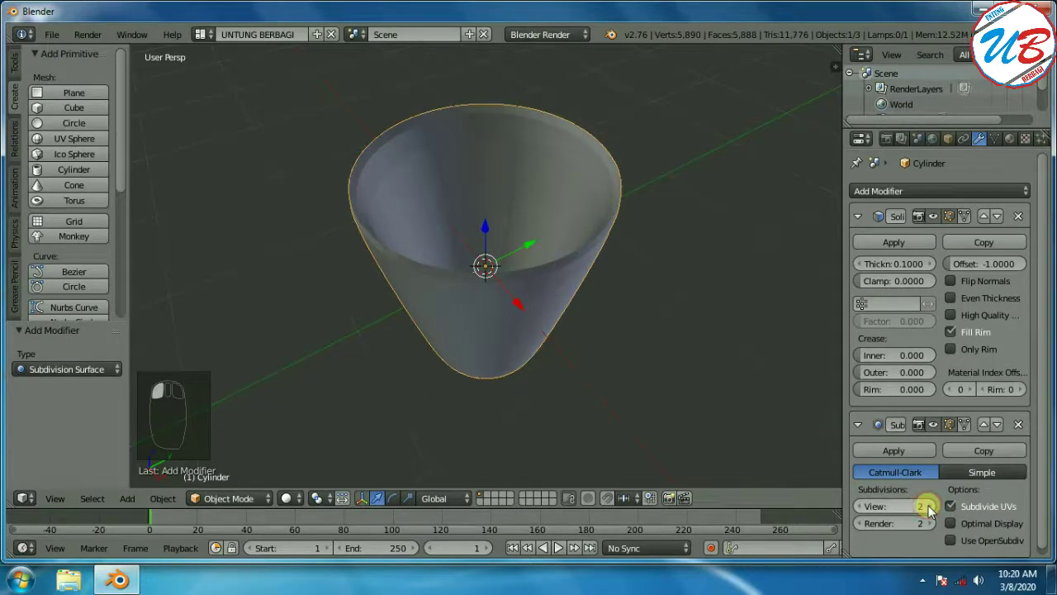
pyautogui.click(936, 515)
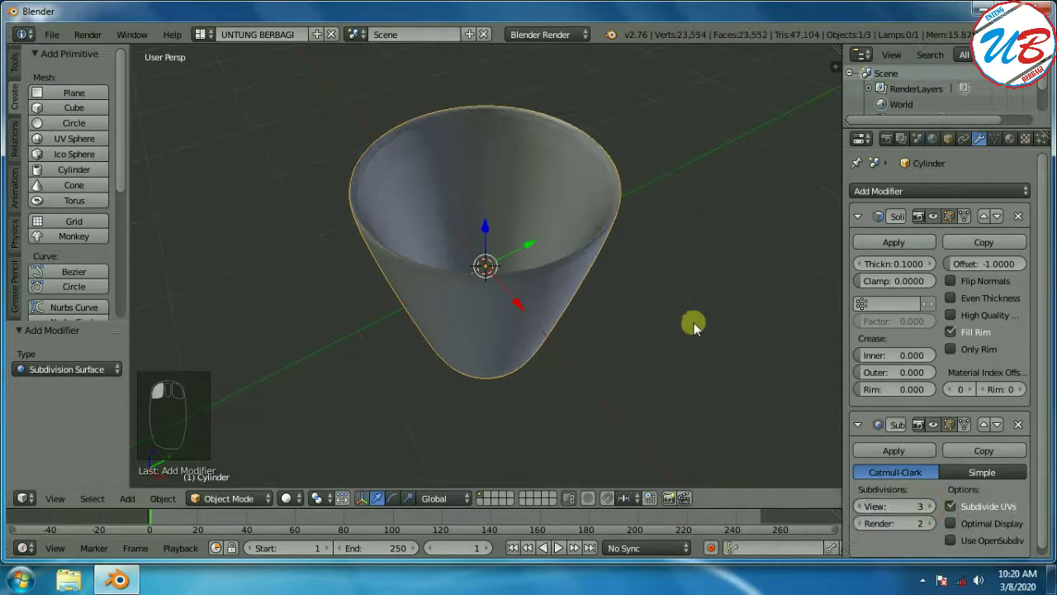
# Orbit around the smoothed cup to inspect its underside and sides
pyautogui.moveTo(694, 297); pyautogui.dragTo(652, 138)
pyautogui.click(694, 312)
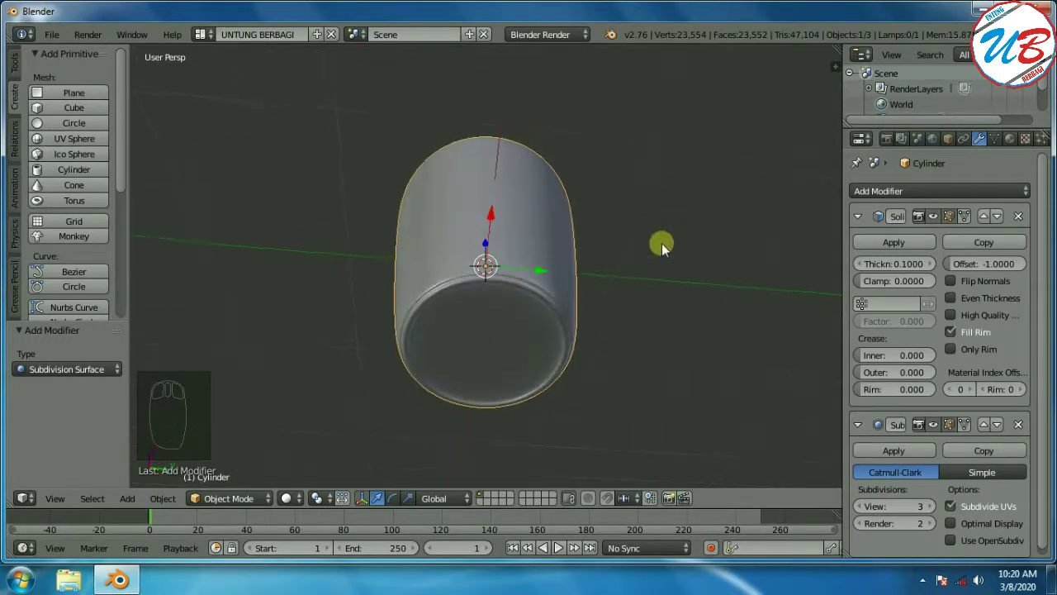
pyautogui.moveTo(666, 242); pyautogui.dragTo(675, 205)
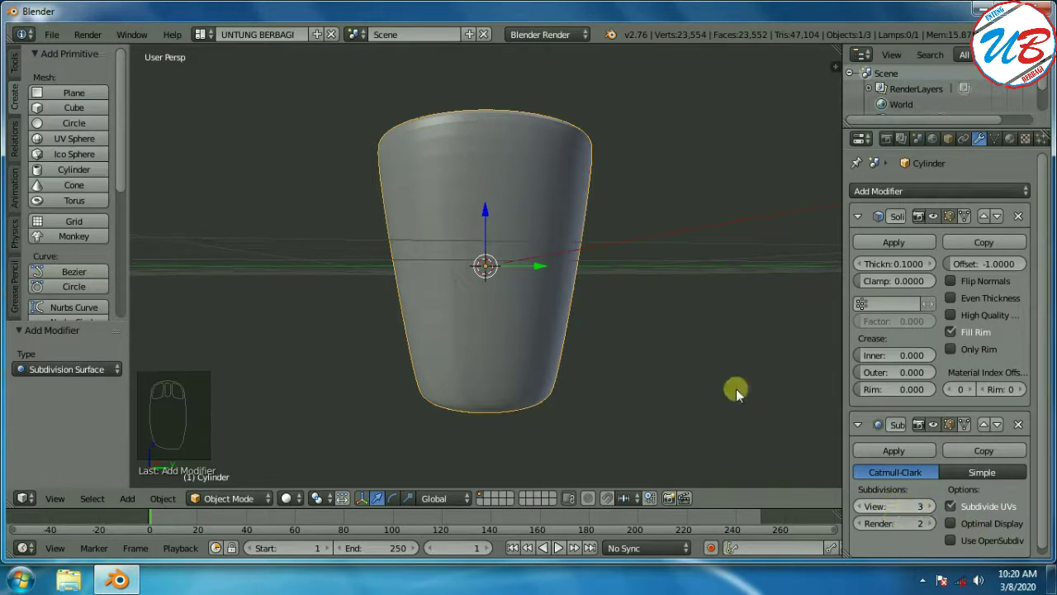
pyautogui.moveTo(765, 275); pyautogui.dragTo(731, 346)
pyautogui.middleClick(725, 348)
pyautogui.moveTo(710, 279); pyautogui.dragTo(677, 393)
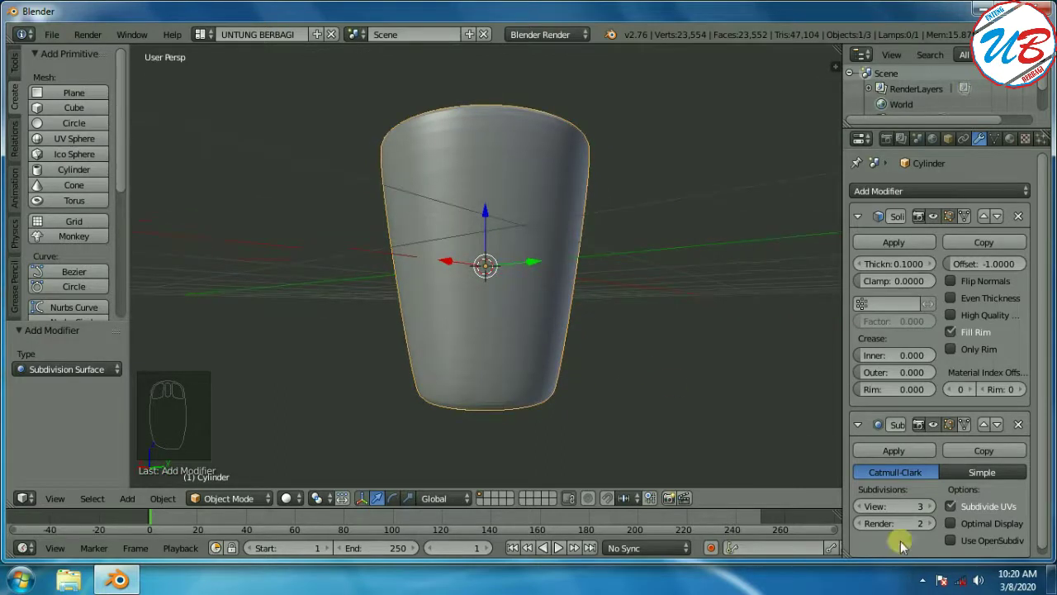
pyautogui.moveTo(624, 386); pyautogui.dragTo(641, 374)
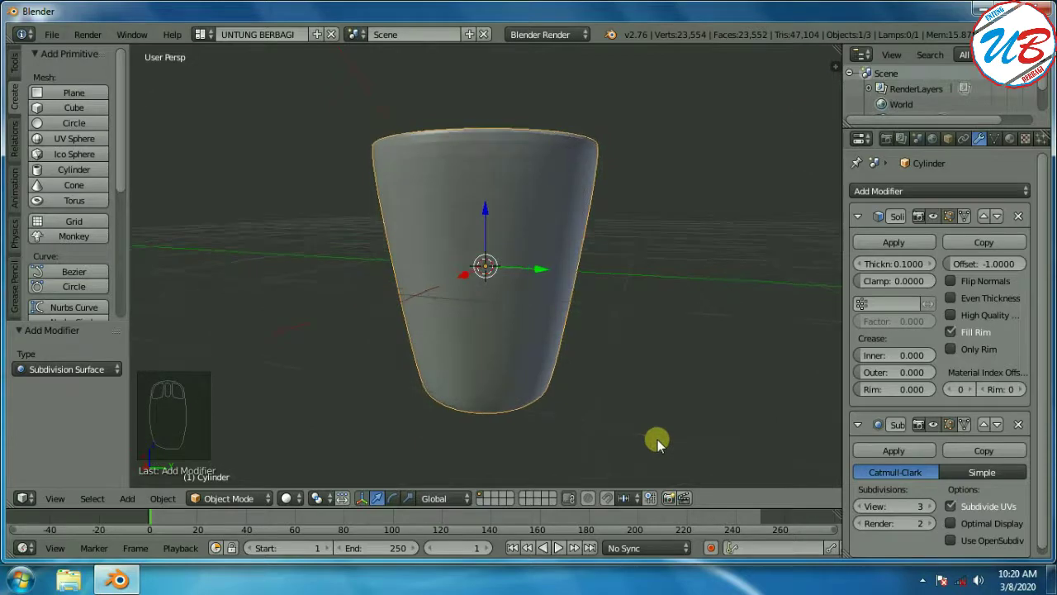
pyautogui.click(890, 142)
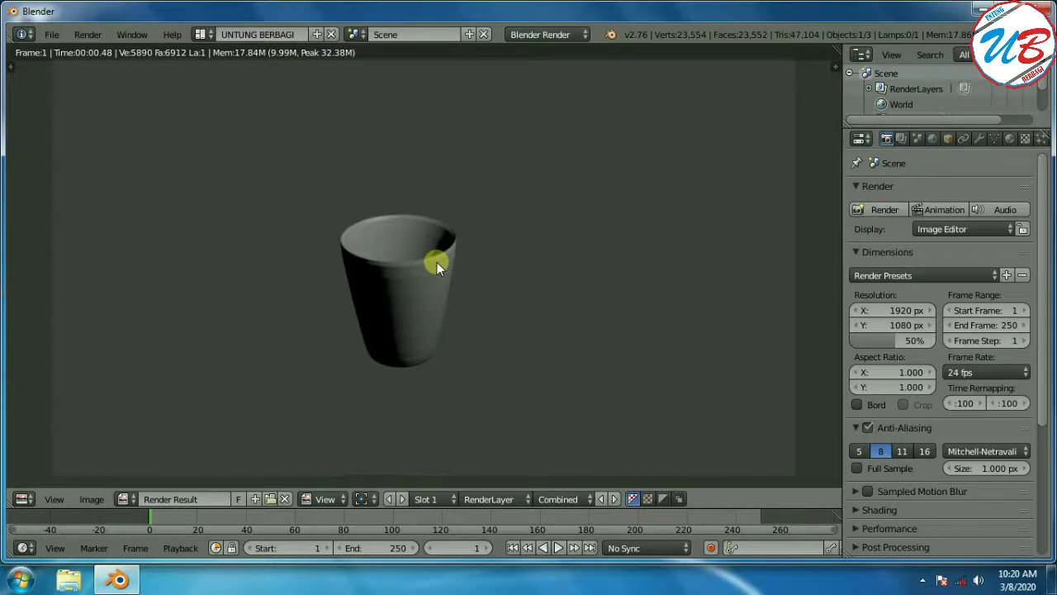
pyautogui.press('Escape')
pyautogui.moveTo(703, 228); pyautogui.dragTo(707, 267)
pyautogui.moveTo(708, 267); pyautogui.dragTo(708, 268)
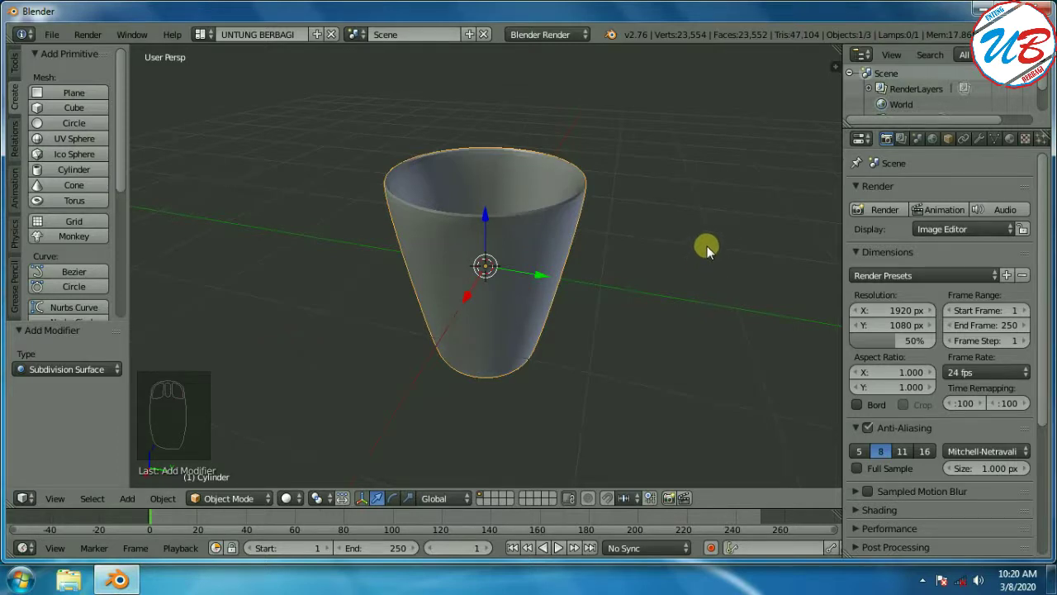